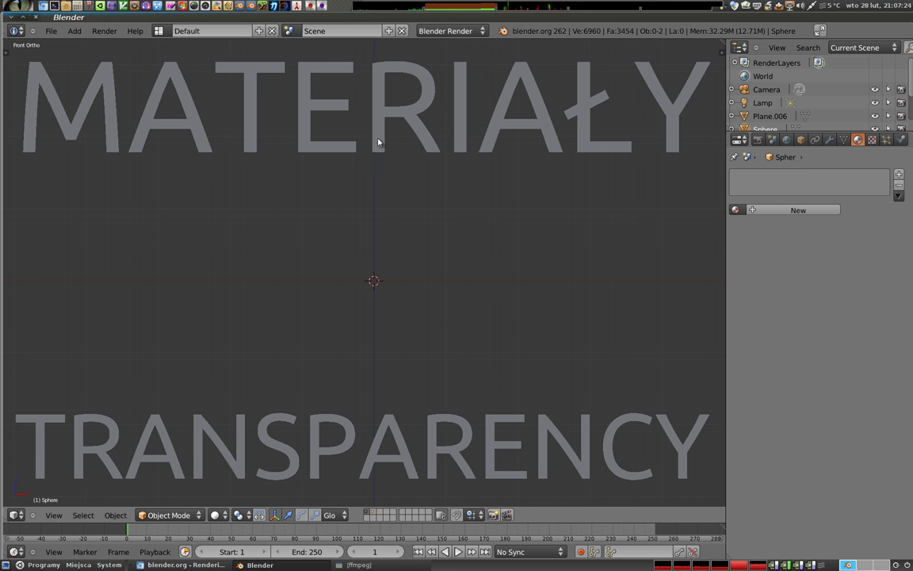
Step: Delete the MATERIAŁY title text and select the remaining title for deletion
right_click(381, 140)
key("x")
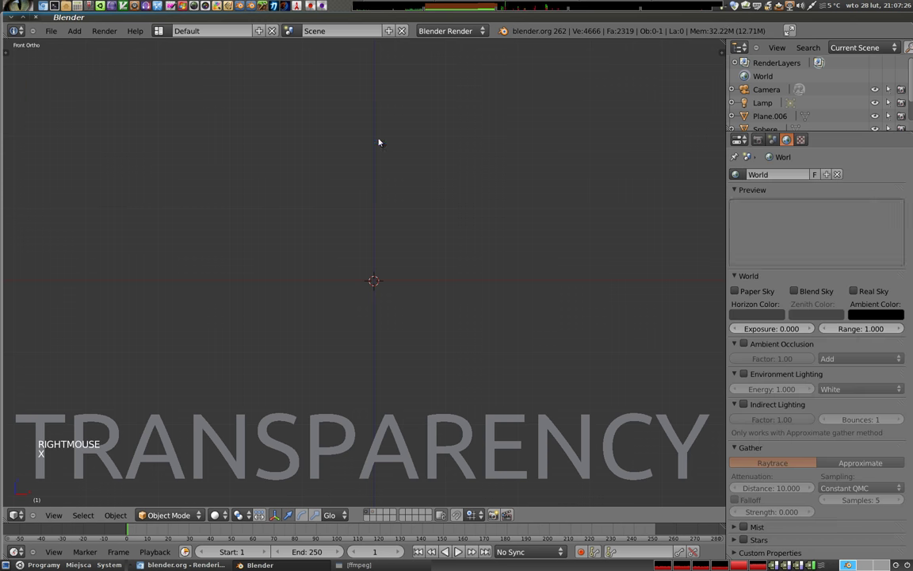
right_click(385, 423)
Step: Delete the last title text and add a new UV sphere, selecting it
key("x")
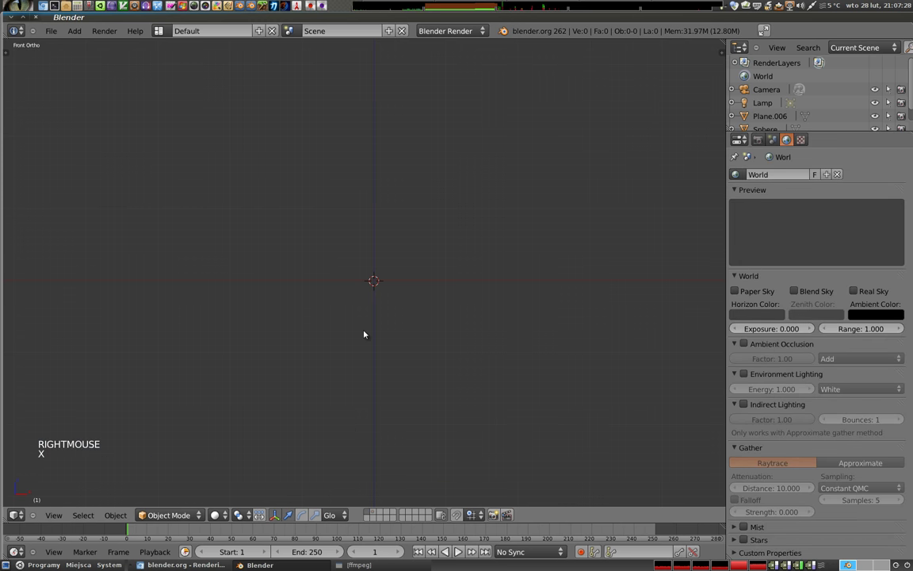
key("2")
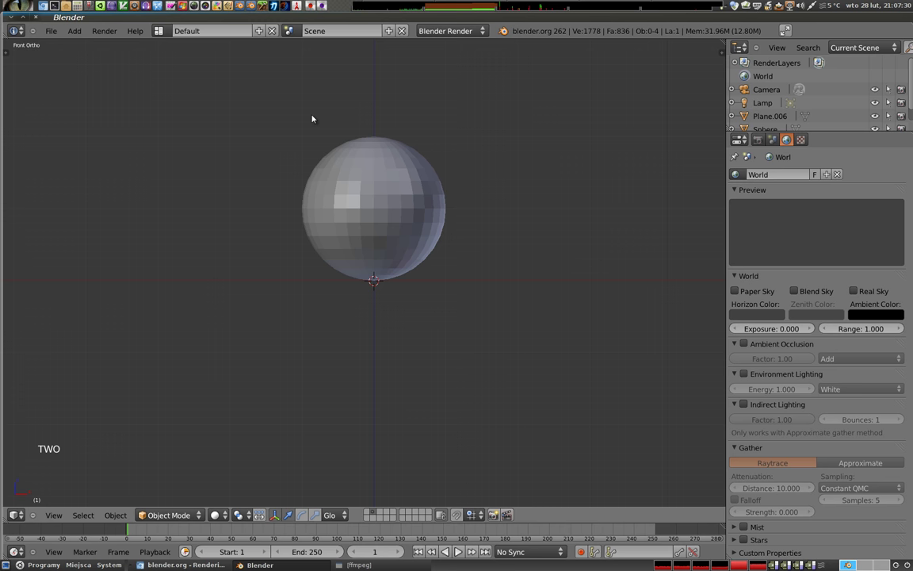
right_click(374, 212)
Step: Give the sphere a level-2 Subsurf (render 2), smooth shading, and reveal the striped floor layer
key("ctrl+2")
left_click(830, 141)
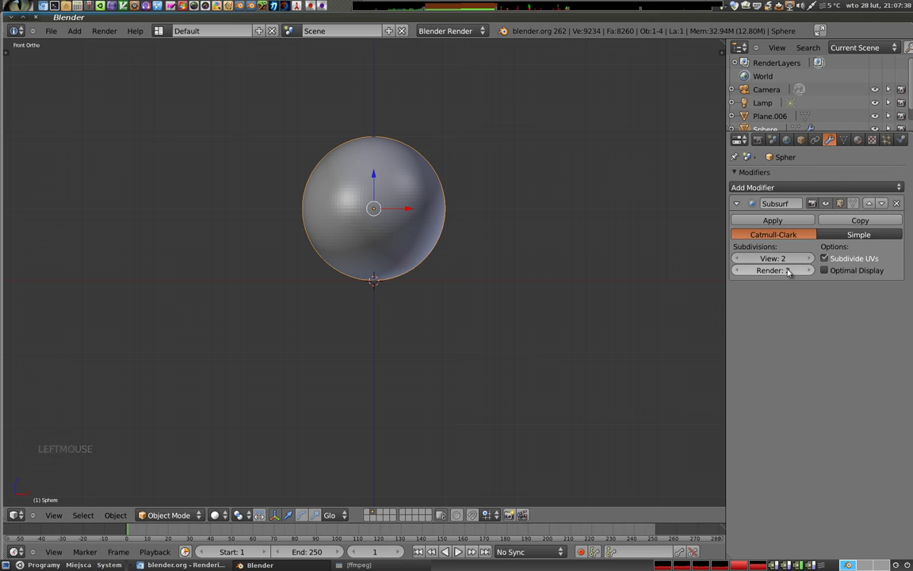
key("t")
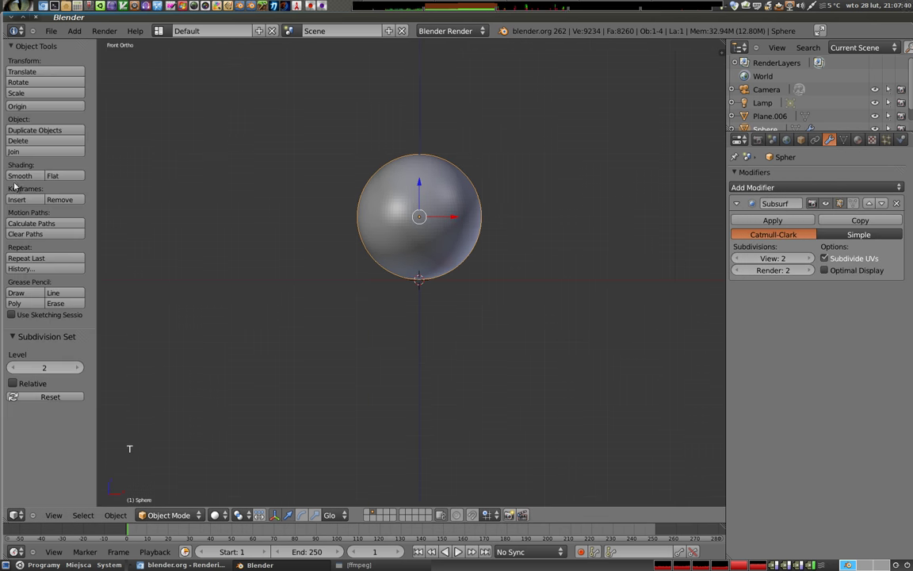
left_click(23, 178)
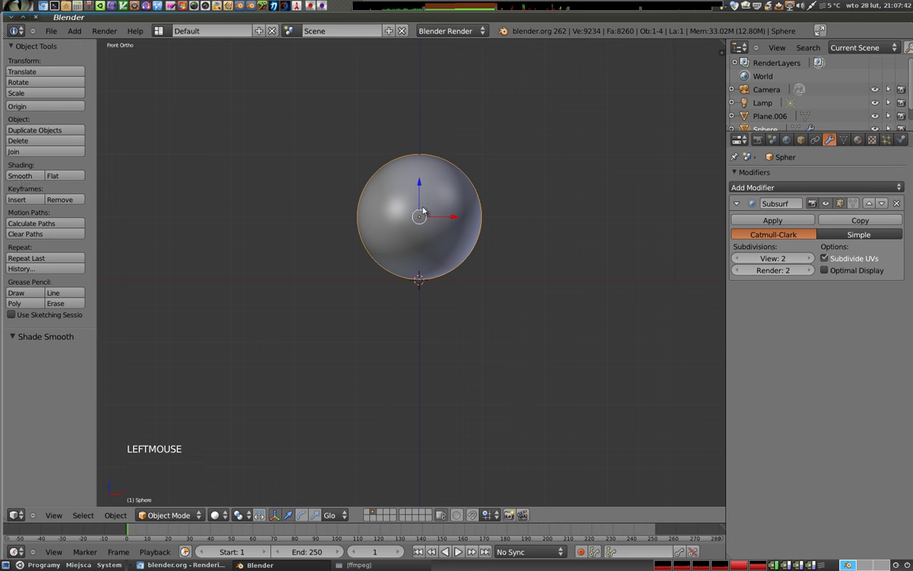
key("1")
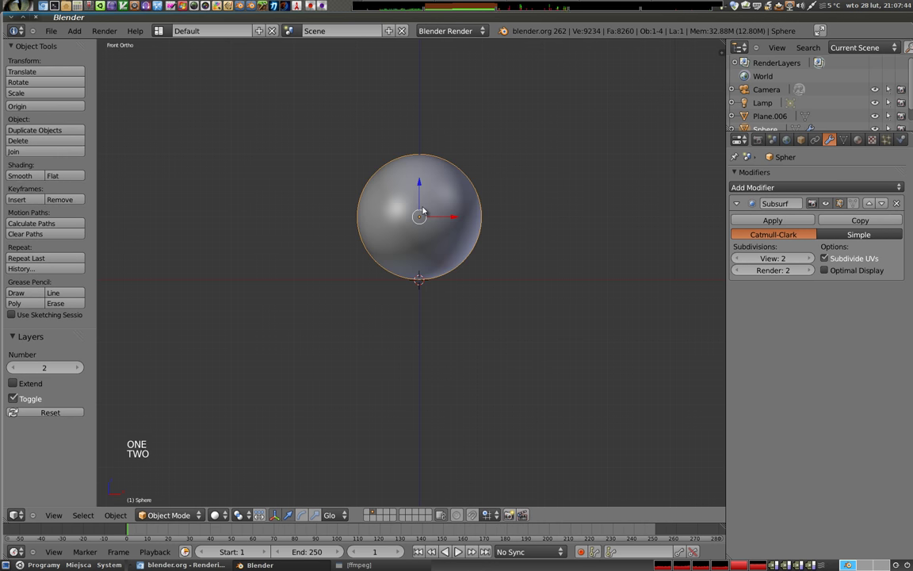